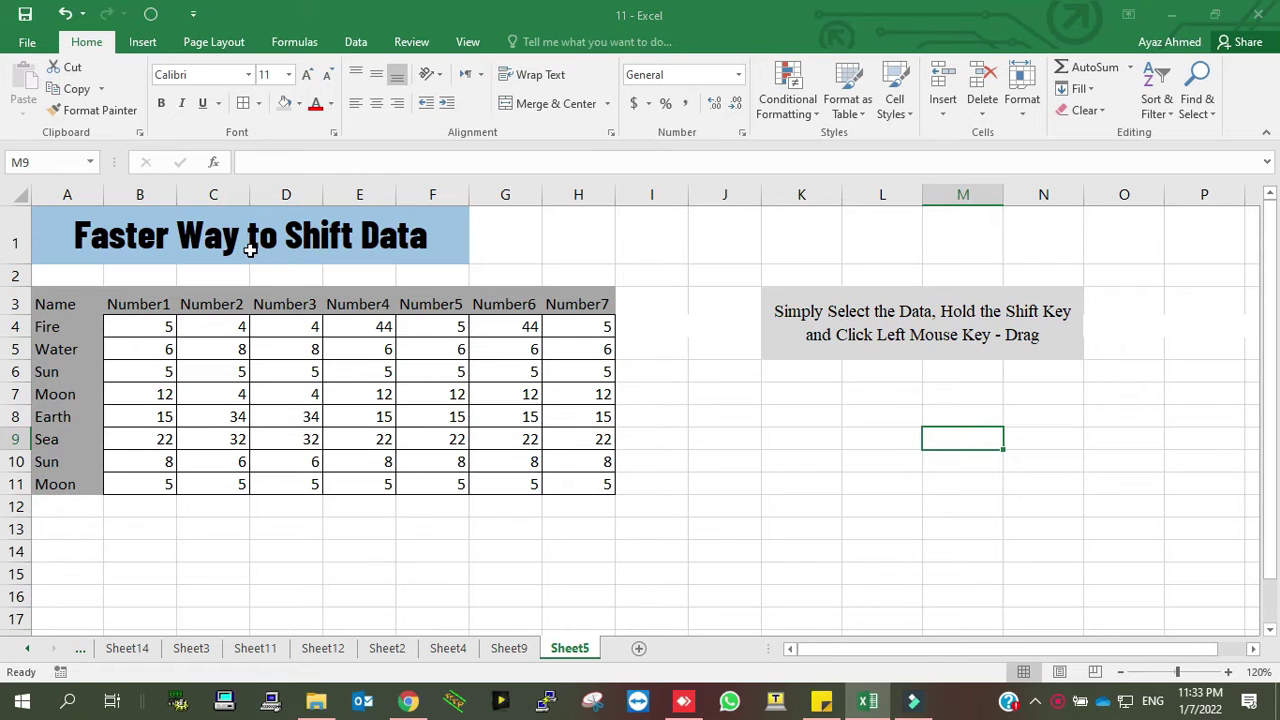
Step: Shift-drag Number5 and Number6 between Number1 and Number2, giving order Number1, Number5, Number6, Number2, Number3, Number4, Number7
{"action": "left_click", "coordinate": [252, 246]}
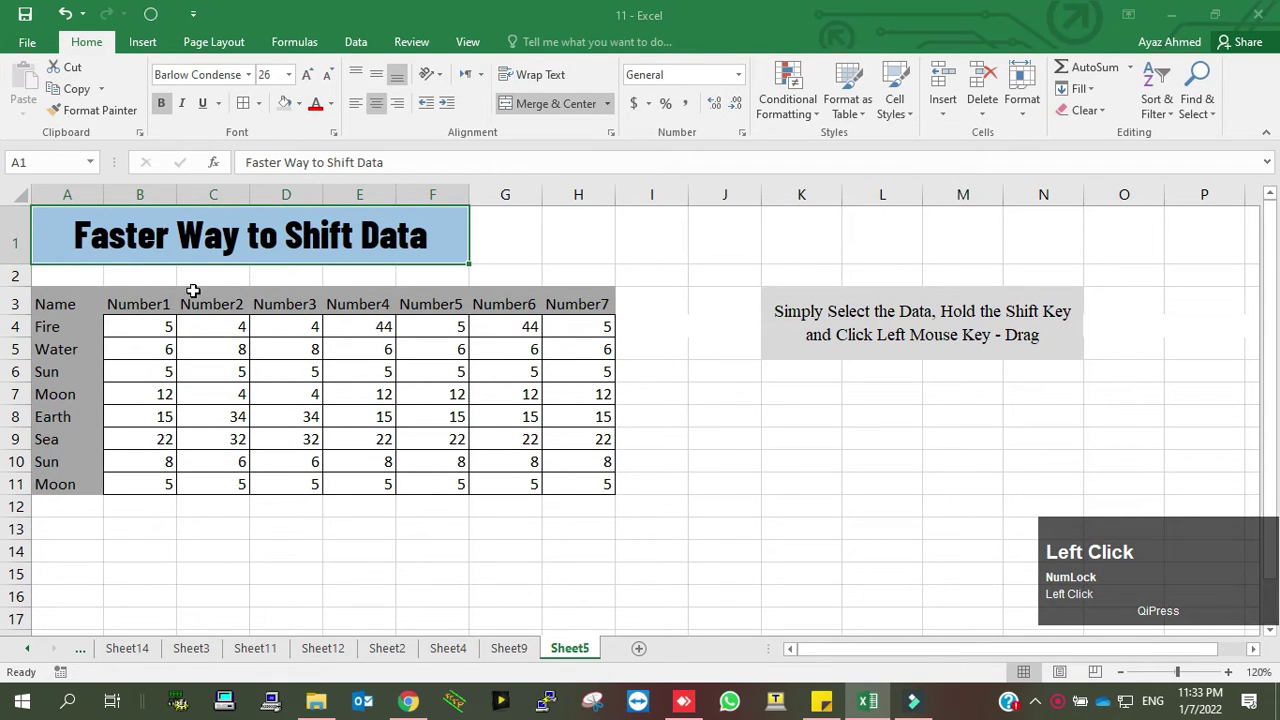
{"action": "left_click", "coordinate": [142, 298]}
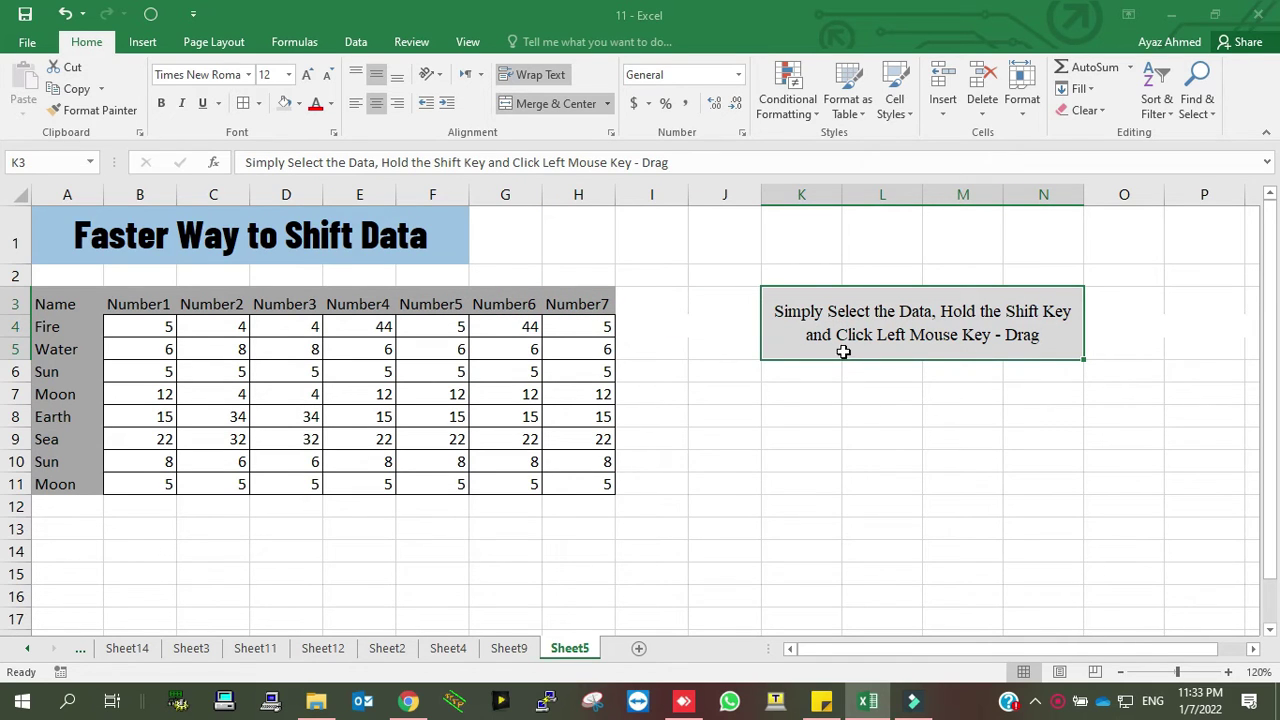
{"action": "left_click_drag", "start_coordinate": [1064, 346], "coordinate": [513, 476]}
{"action": "left_click_drag", "start_coordinate": [508, 296], "coordinate": [513, 476]}
{"action": "left_click_drag", "start_coordinate": [514, 403], "coordinate": [510, 477]}
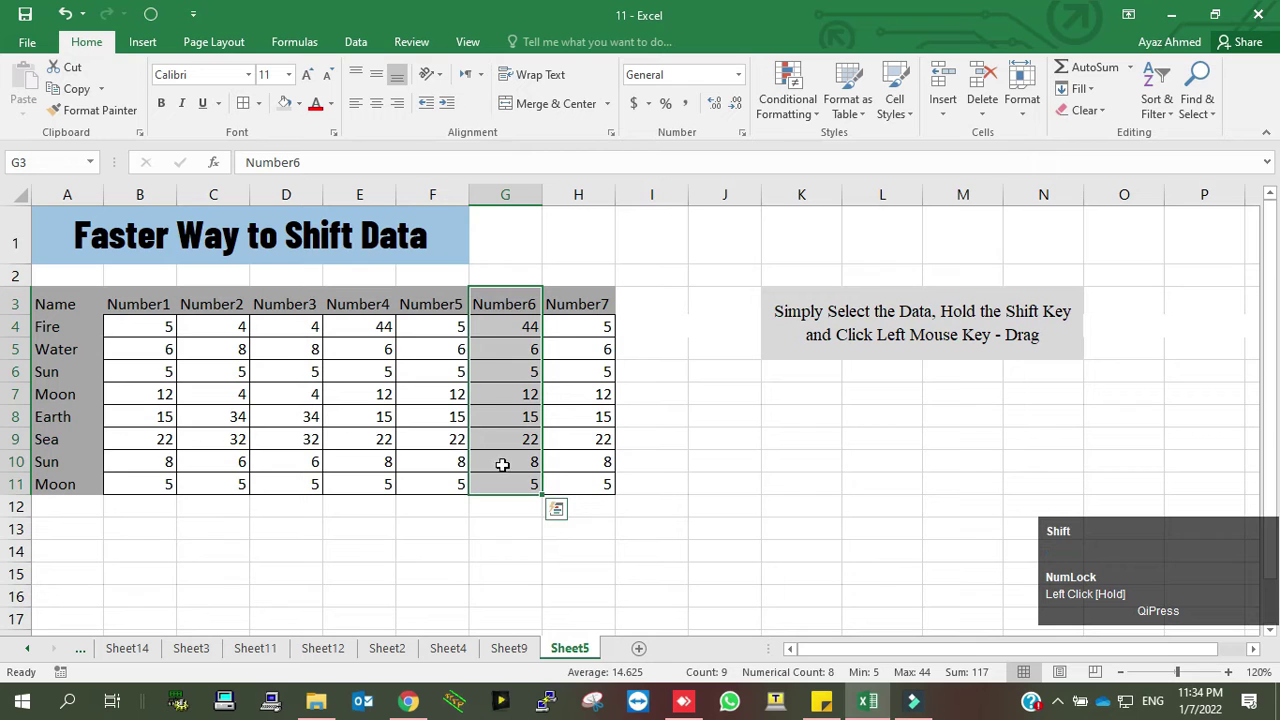
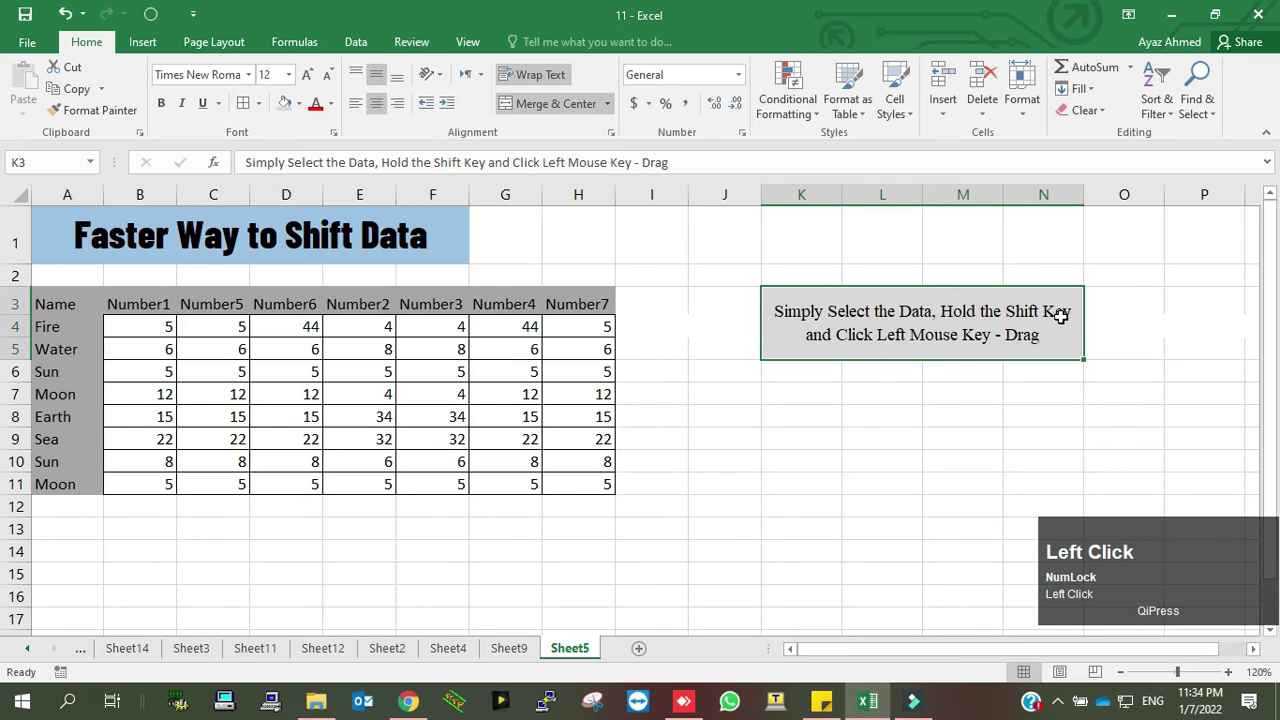
{"action": "left_click", "coordinate": [1045, 350]}
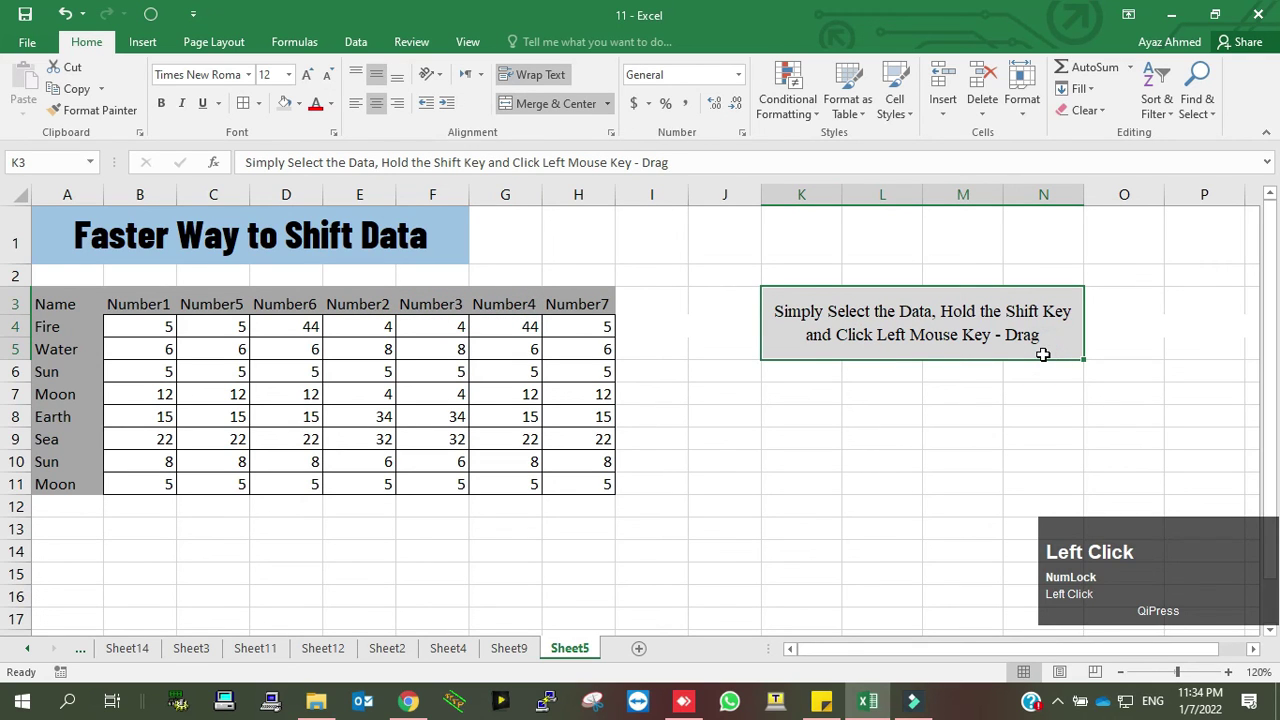